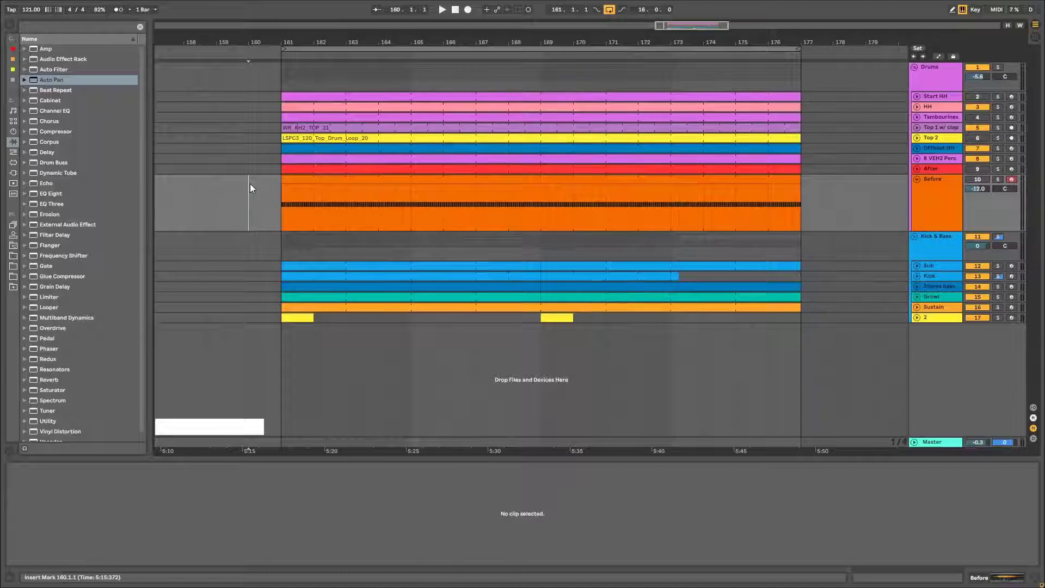
Audition the Before shaker clip in the looped groove a couple of times.
click(278, 183)
key(space)
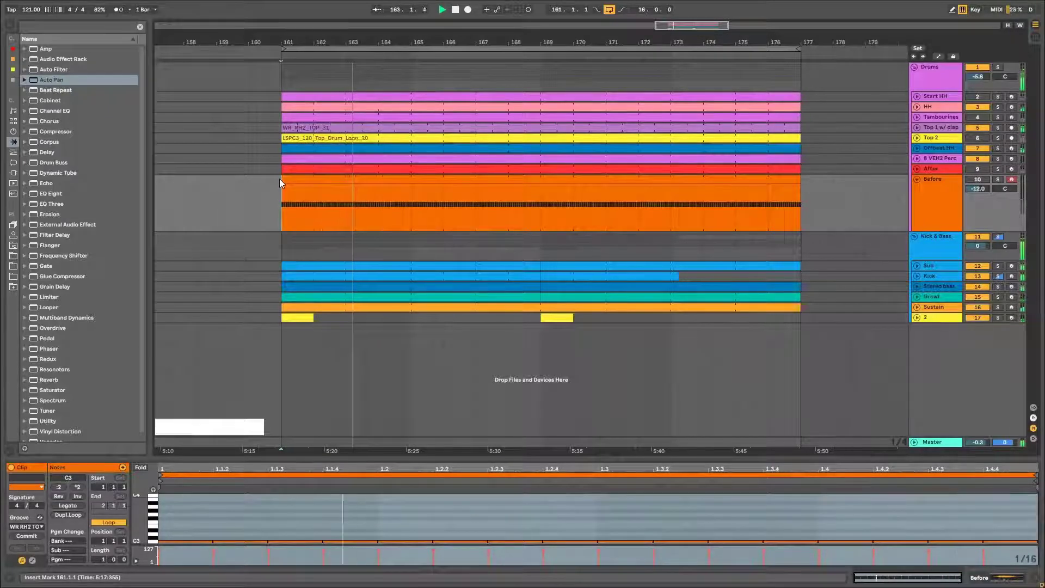
key(space)
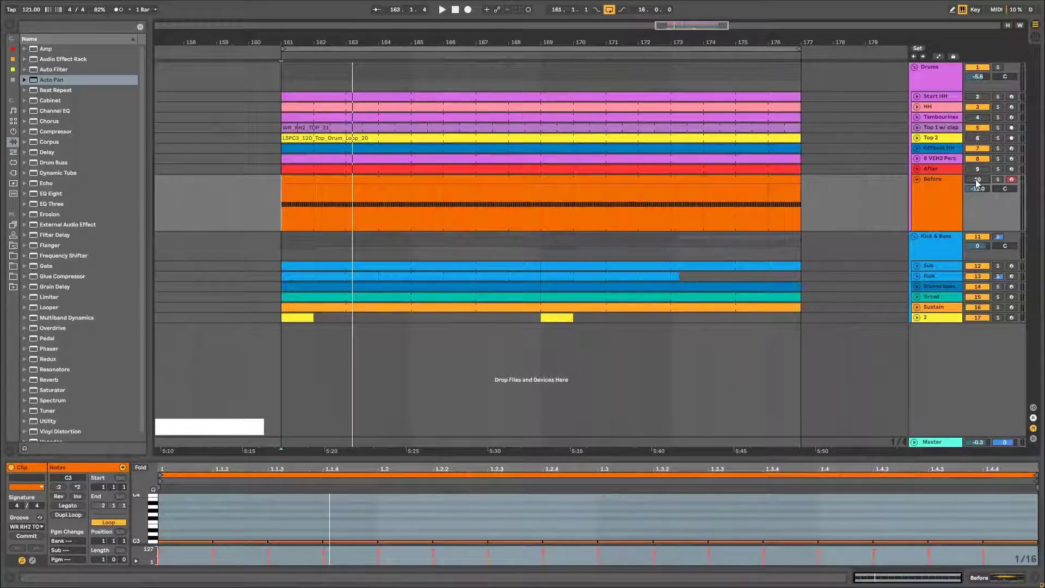
click(977, 183)
key(space)
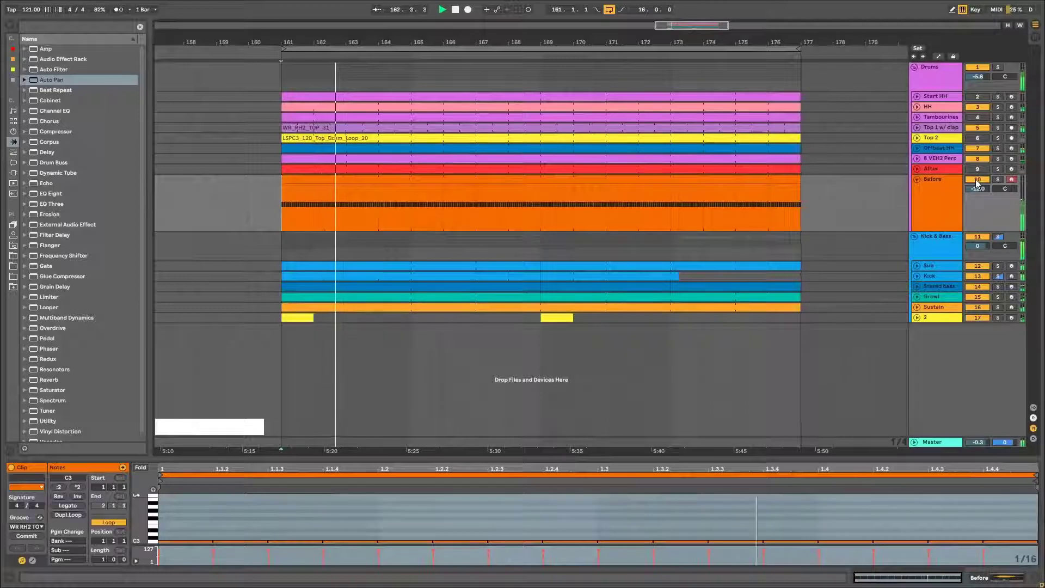
key(space)
Unfold the After track so its clip shows at full height, then audition it.
click(978, 184)
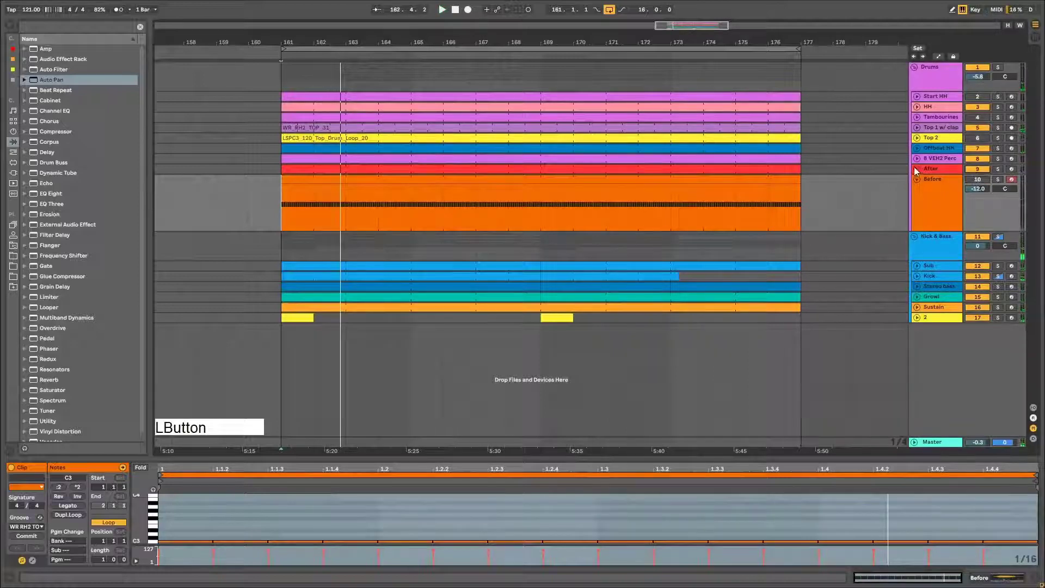
key(space)
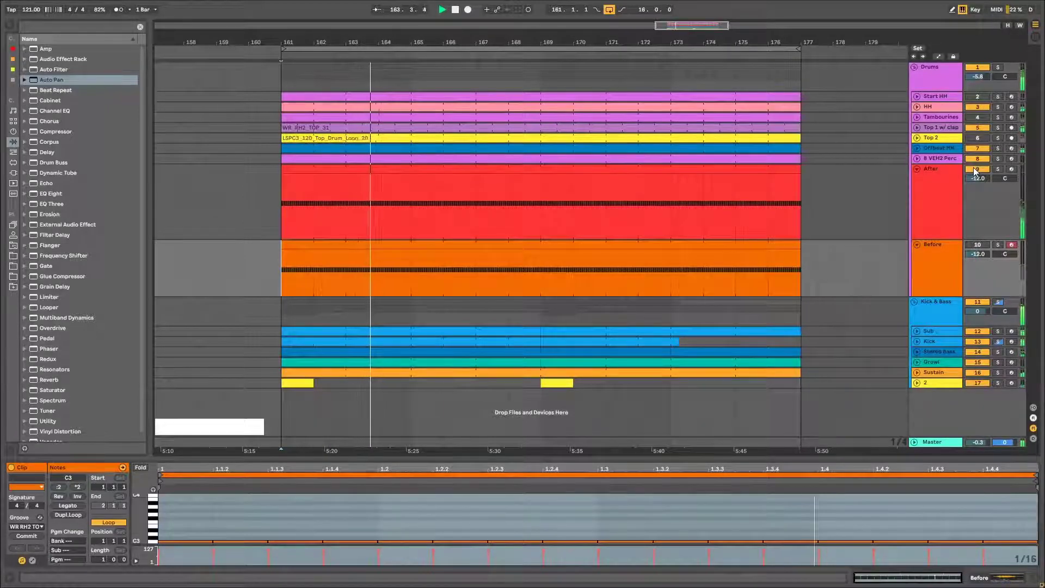
key(space)
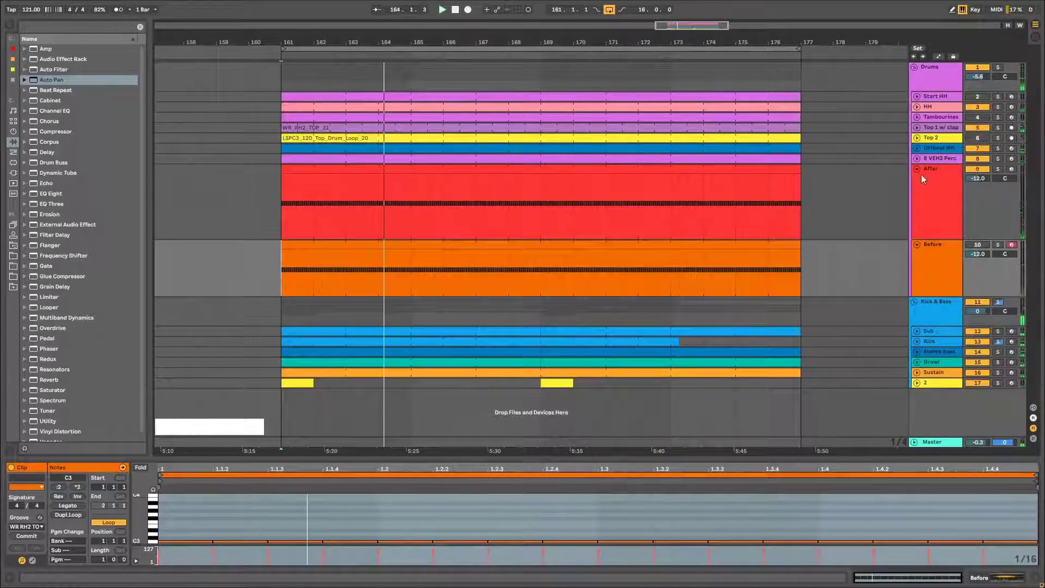
Fold the After track and show the Before track's shaker sample in its Simpler device.
click(919, 173)
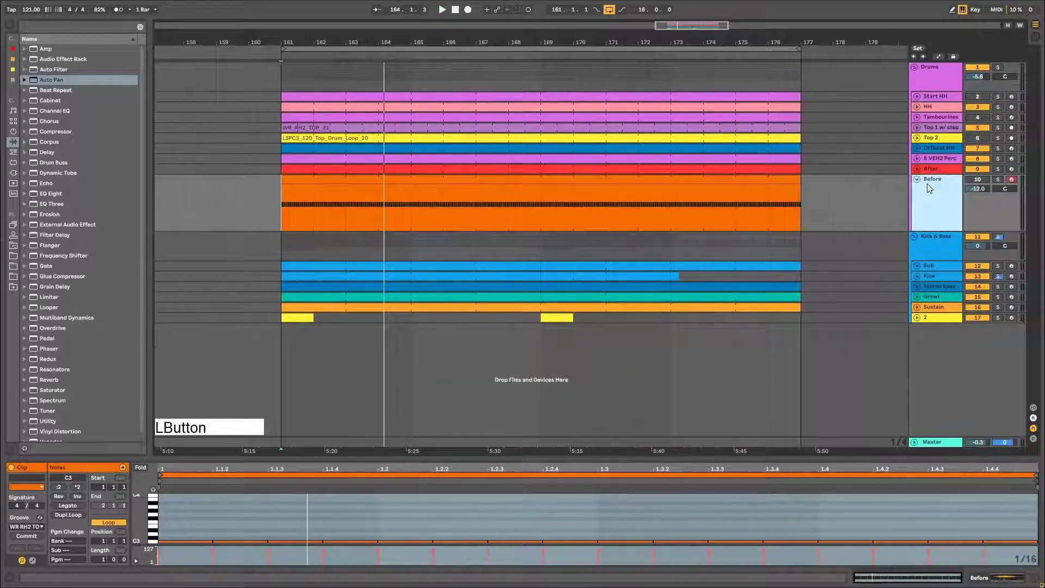
key(shift+Tab)
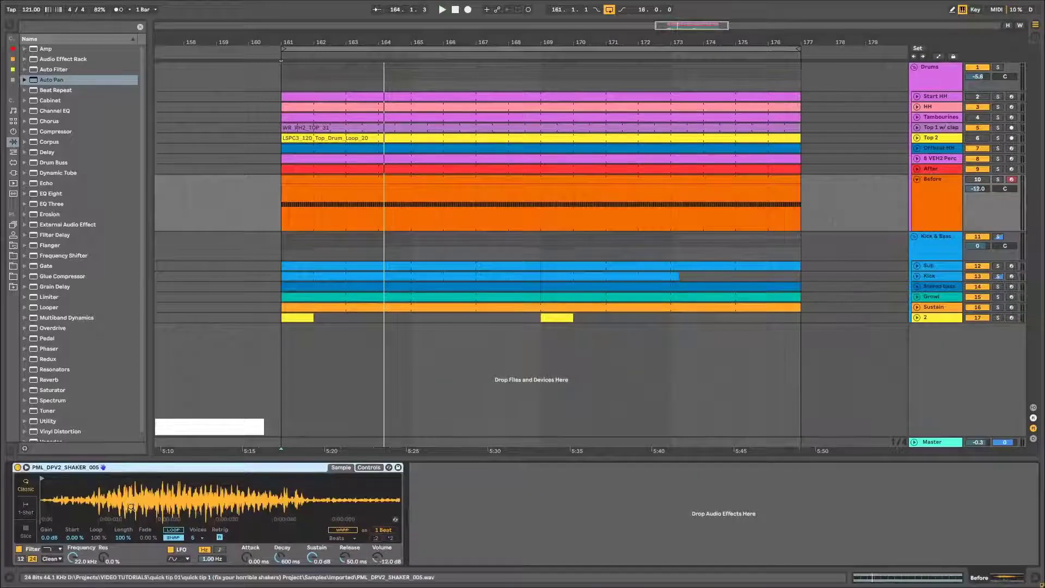
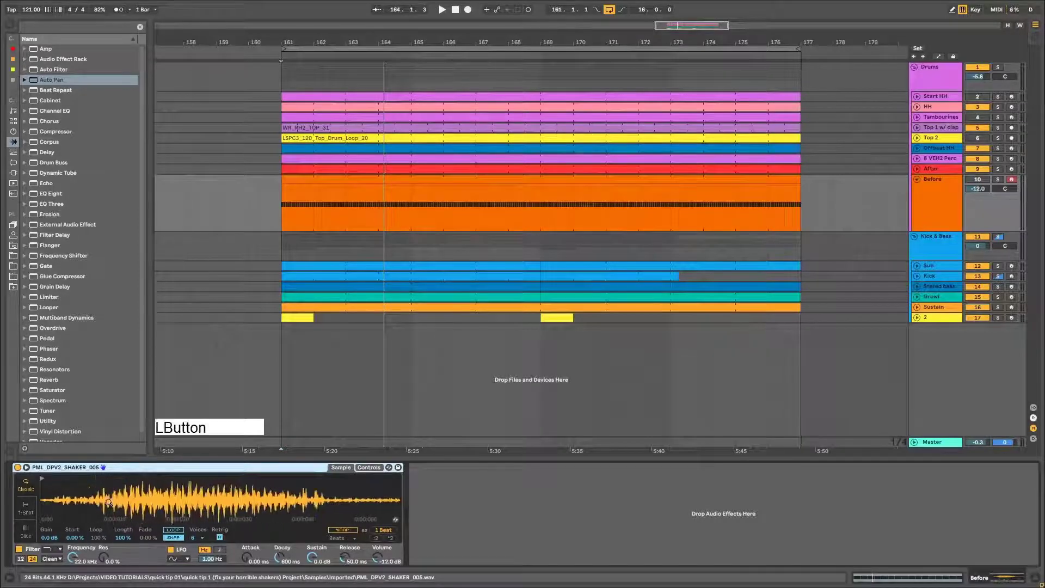
click(45, 476)
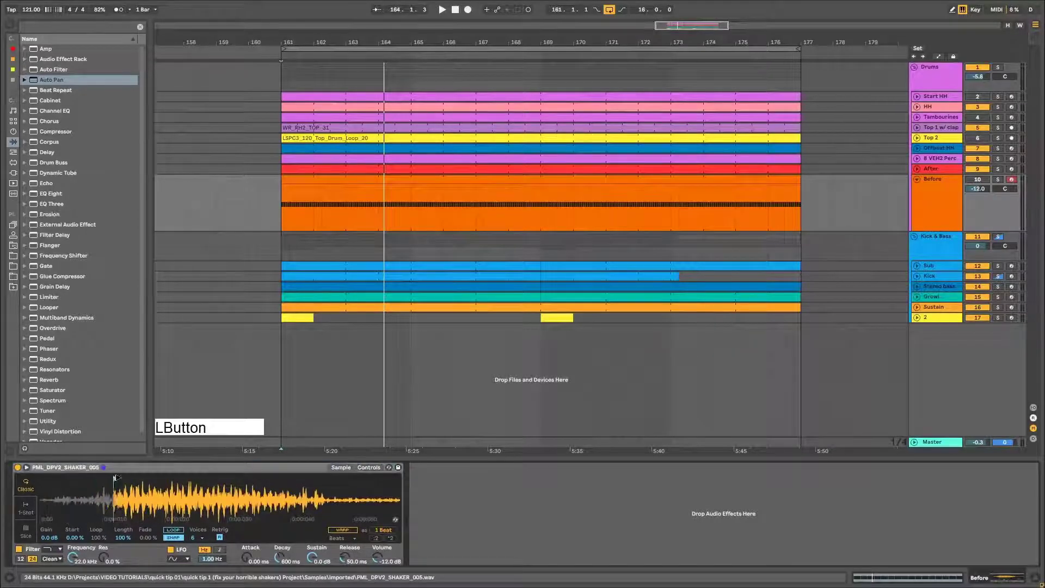
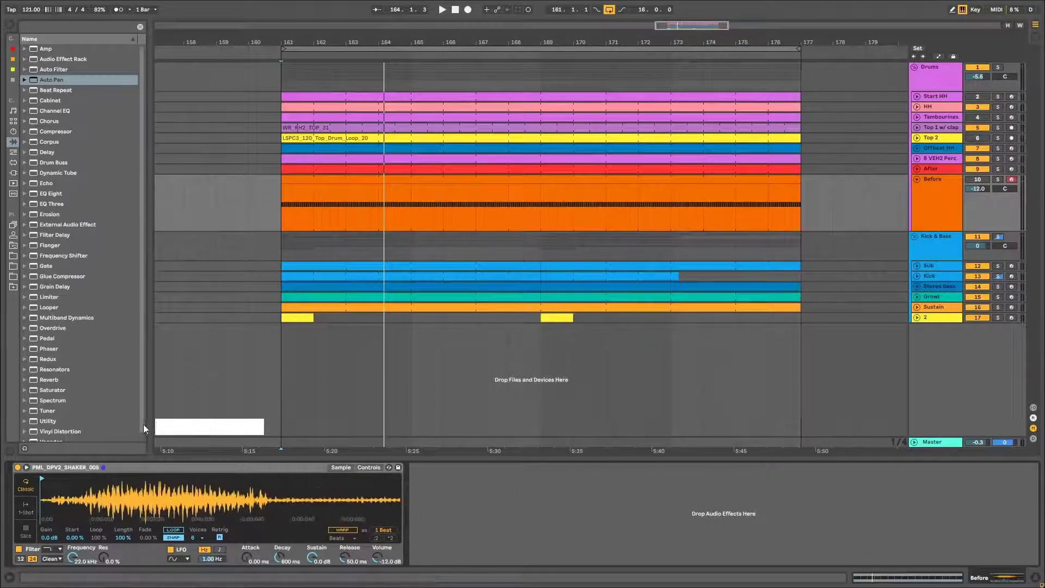
Show the Track Delay column for all tracks and start the groove playing.
click(1034, 443)
click(961, 180)
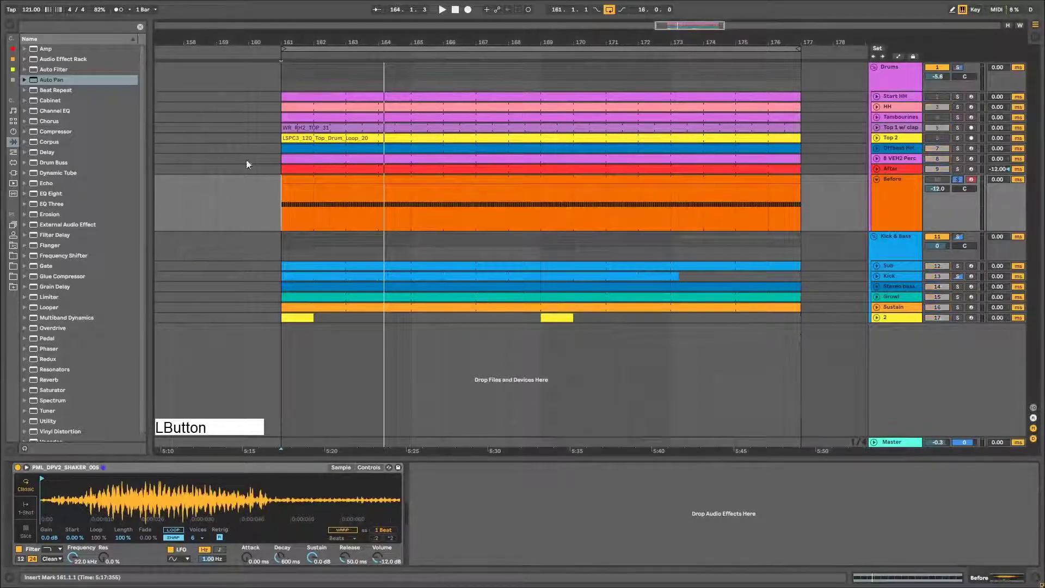
click(293, 177)
key(space)
click(112, 11)
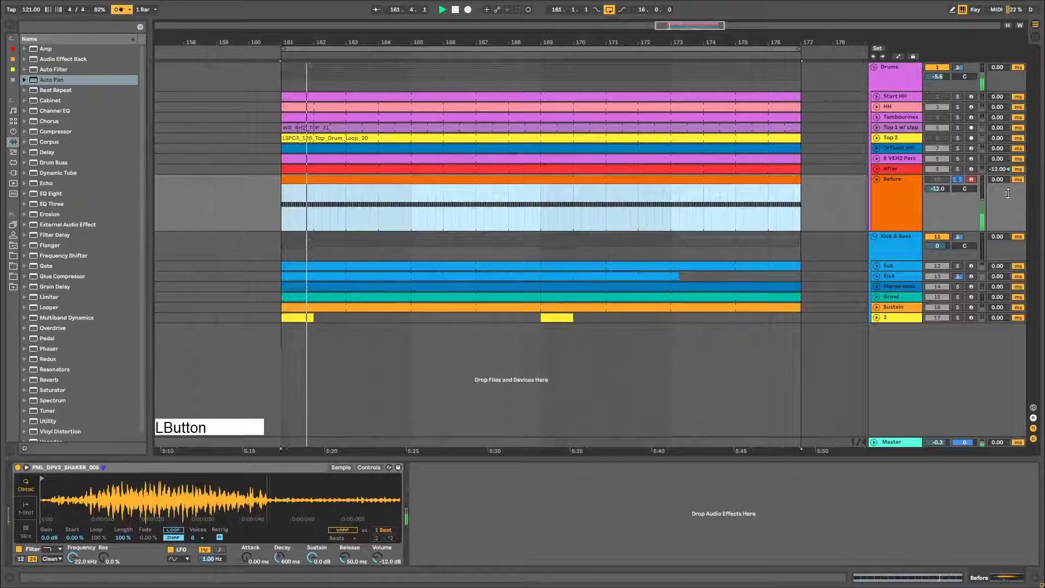
Set the Before shaker track's delay to -12 ms, matching the After track.
click(998, 185)
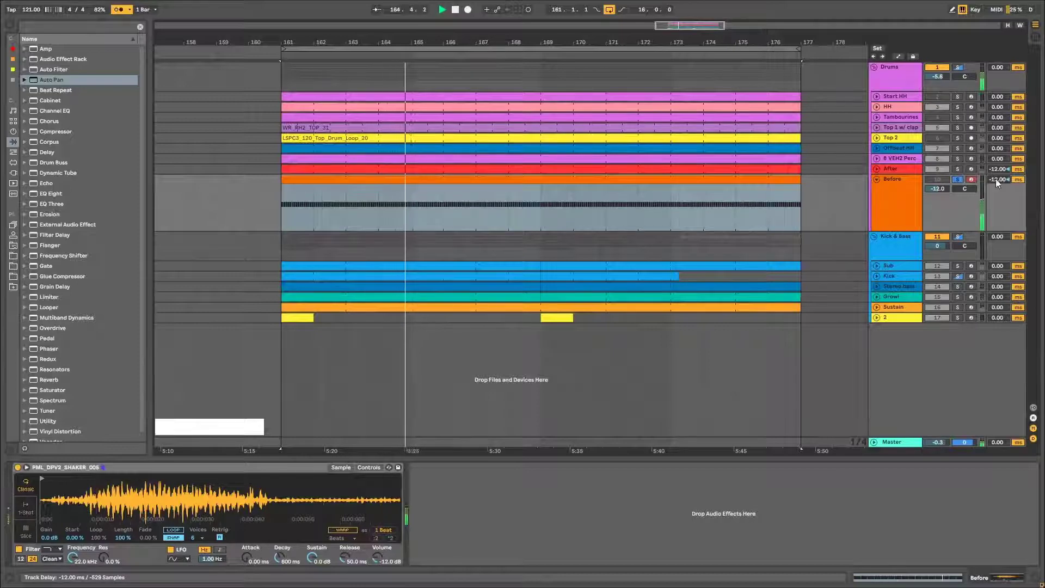
key(space)
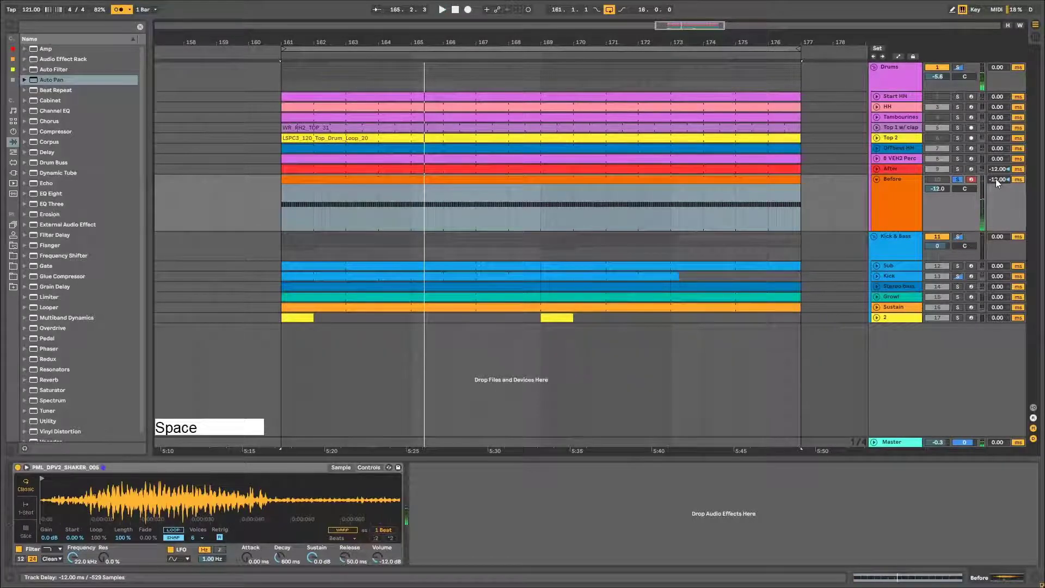
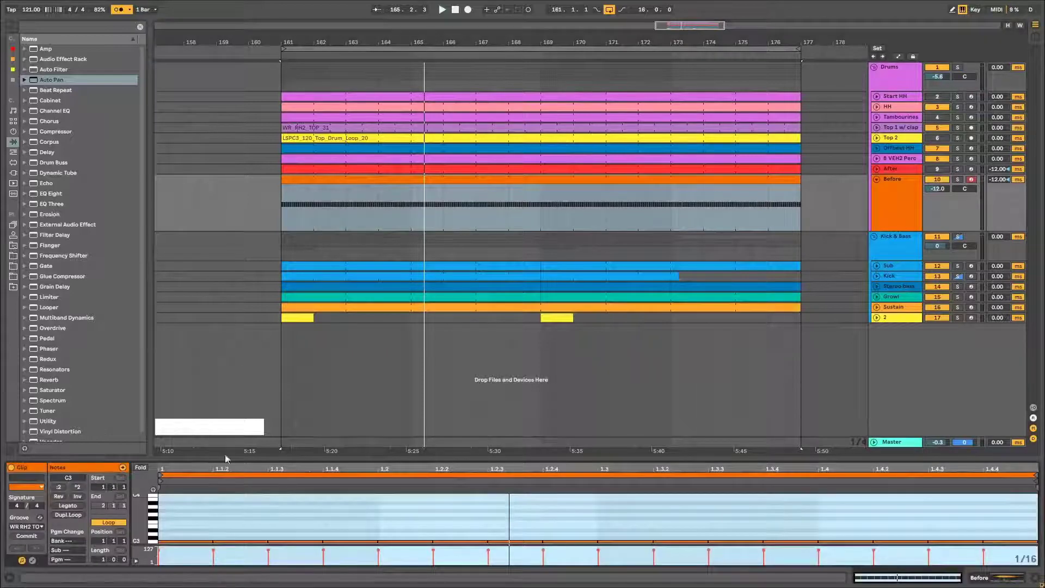
Lower selected shaker note velocities in the Before clip, some from 100 to 81.
click(222, 457)
click(283, 361)
click(257, 484)
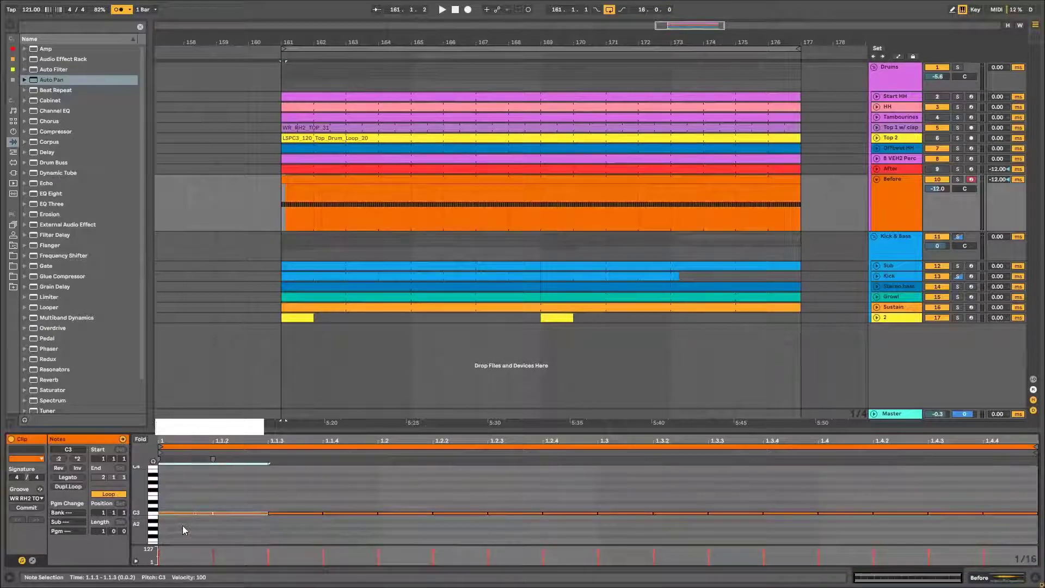
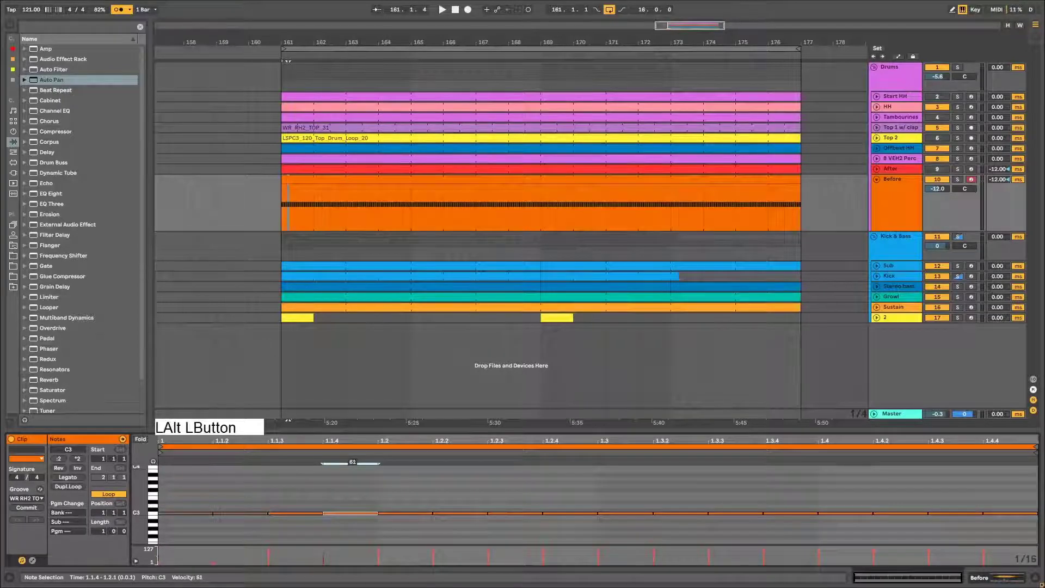
click(336, 485)
key(ctrl+d)
Play the groove back to hear the softer Before shaker notes.
key(space)
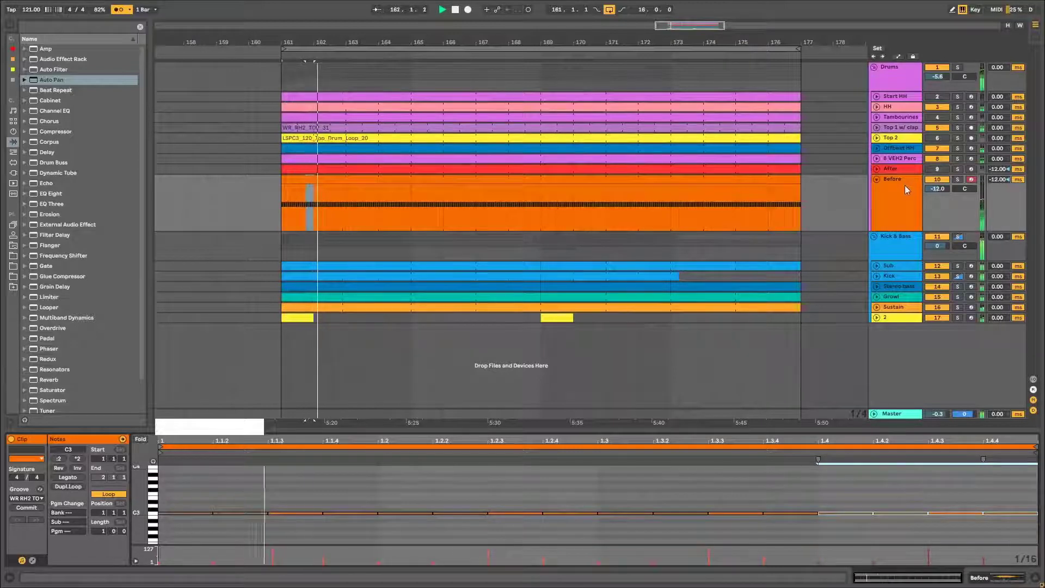
click(116, 9)
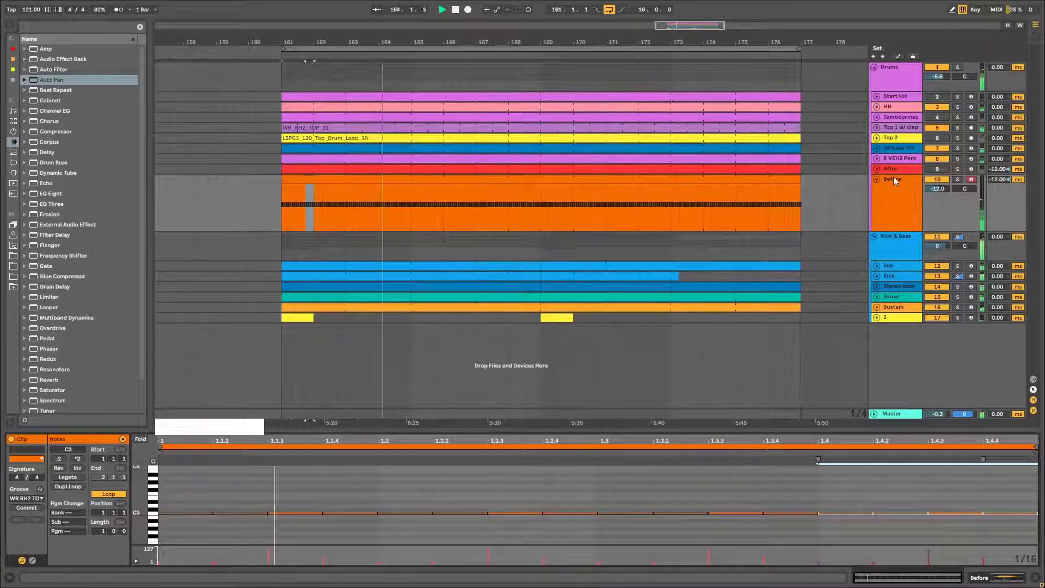
key(space)
click(888, 190)
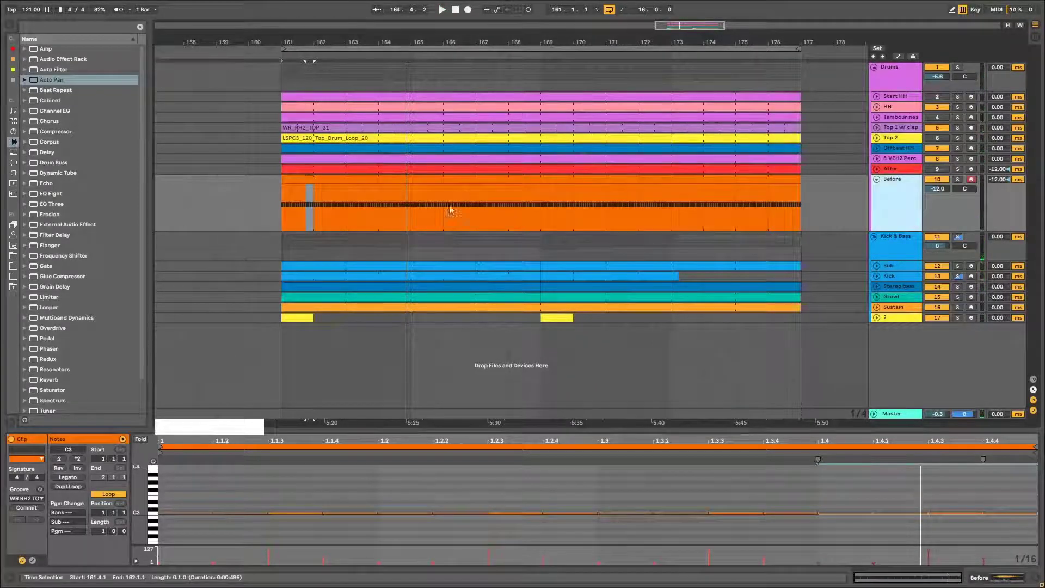